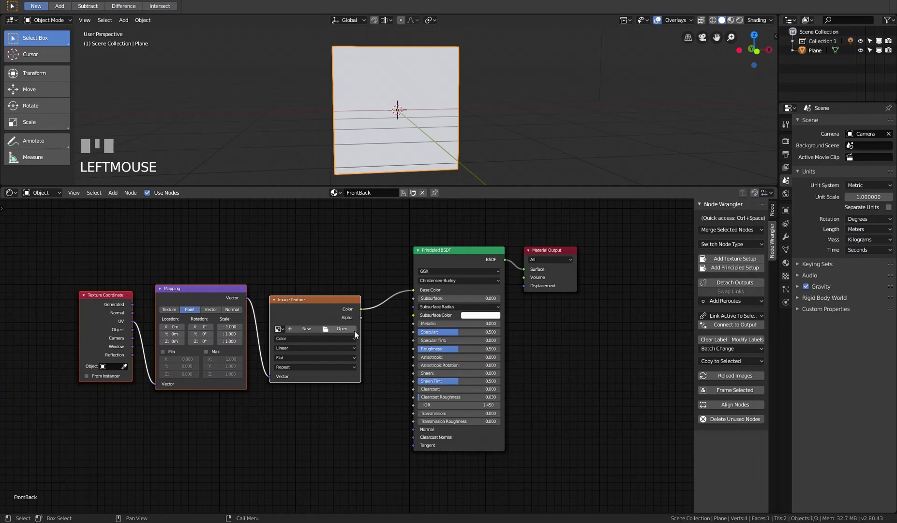
- Nudge the Image Texture node slightly right in the node tree
left_click_drag(326, 306, 229, 293)
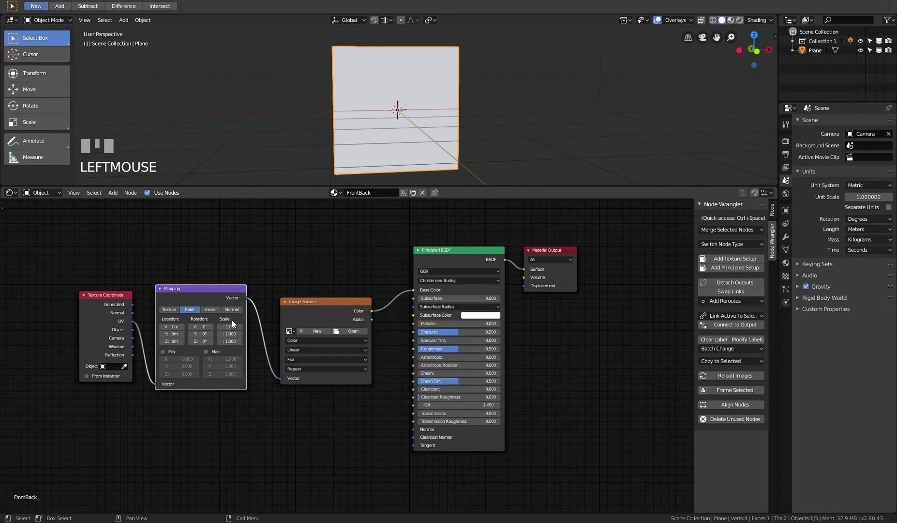
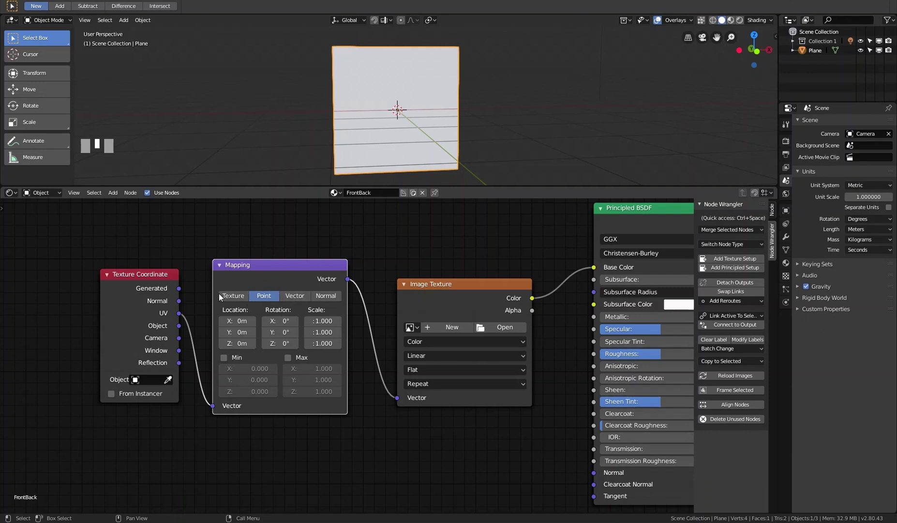
left_click(157, 281)
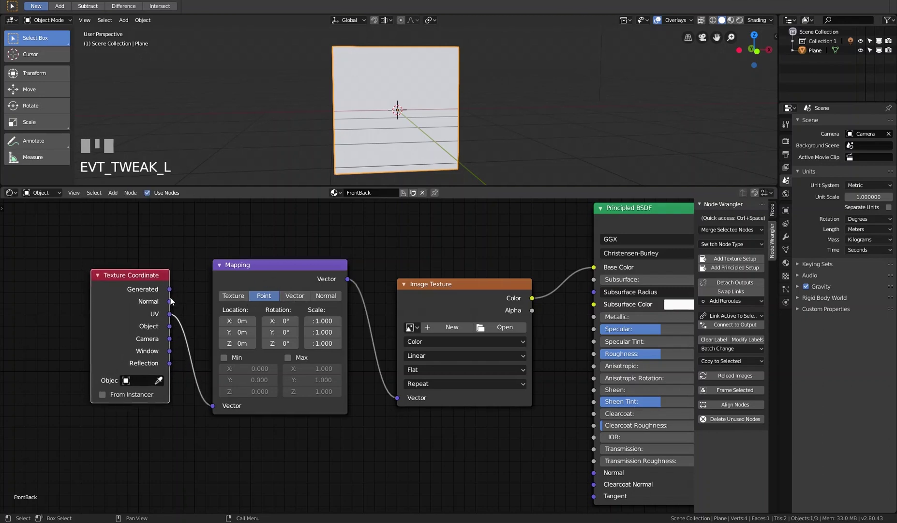
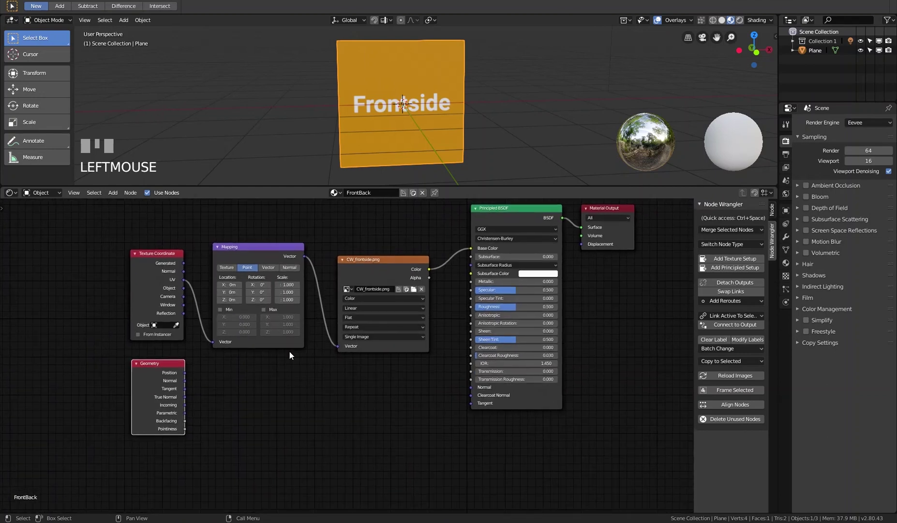
- Duplicate the Frontside image texture node with Shift+D and place the copy below it
left_click(281, 249)
left_click(379, 263)
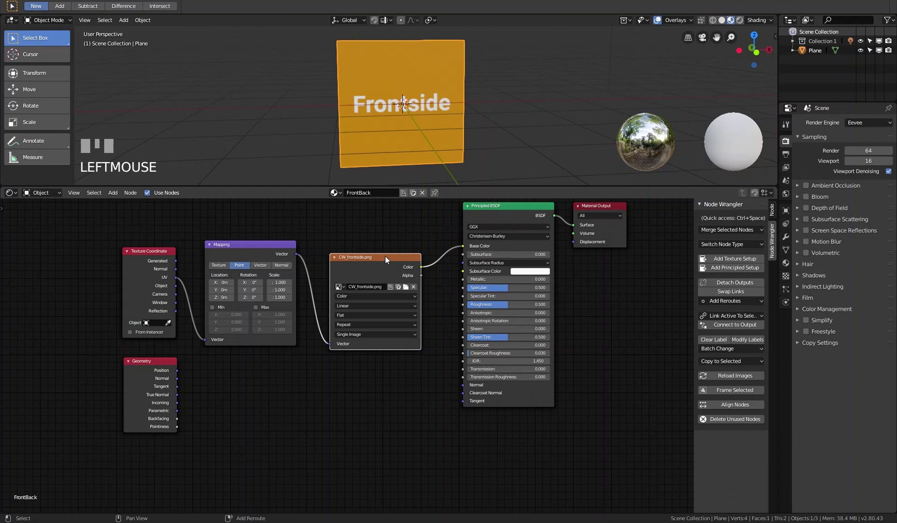
key("shift+d")
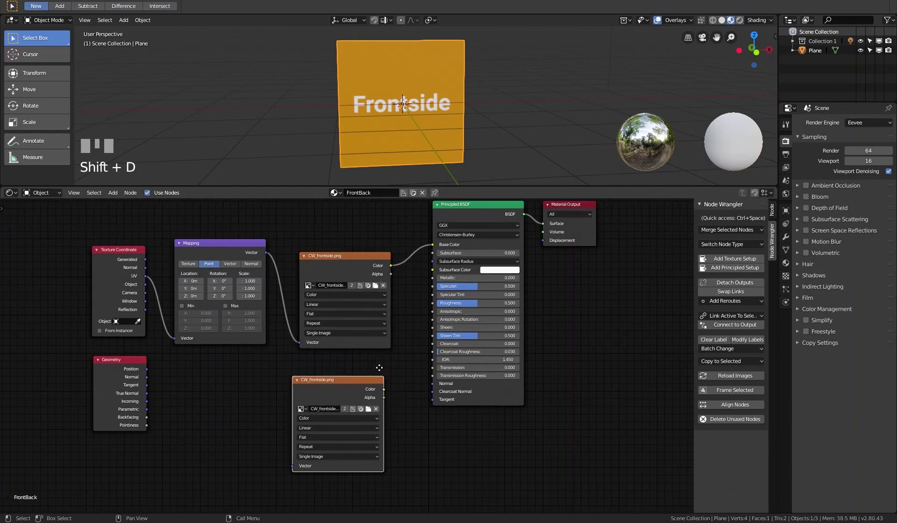
left_click(577, 226)
- Load CW_backside.png into the duplicated image texture node
left_click(486, 229)
left_click(337, 292)
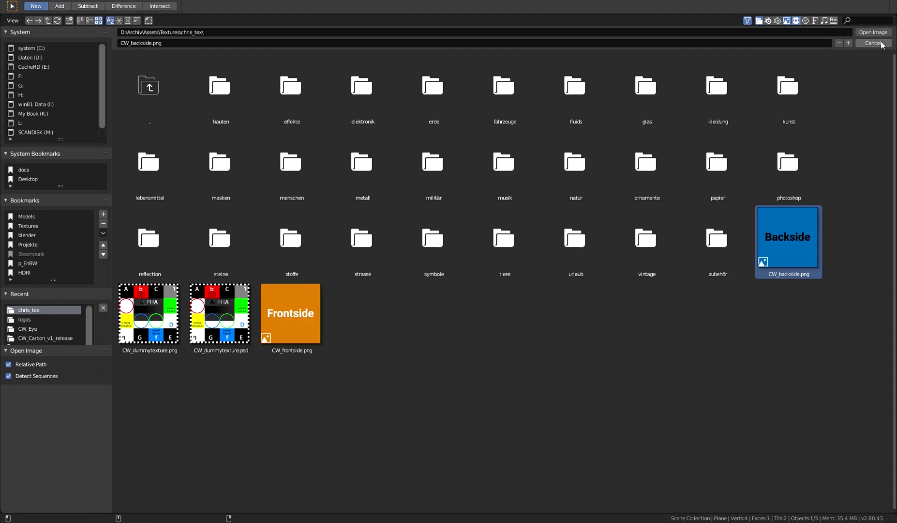
left_click(878, 36)
left_click_drag(340, 393, 484, 121)
left_click_drag(483, 122, 367, 268)
left_click_drag(366, 267, 391, 265)
left_click_drag(390, 265, 426, 270)
left_click(426, 269)
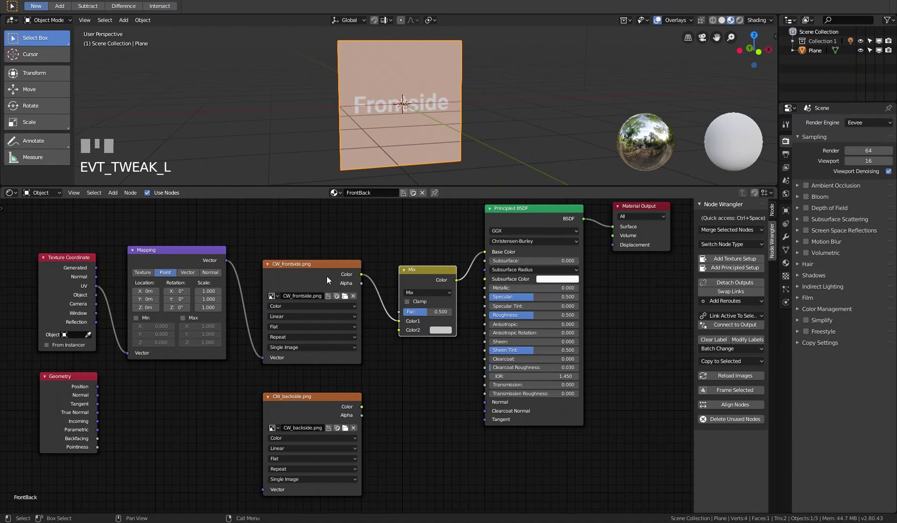
- Feed the Backside colour into the Mix node's second colour and push the mix fully to it
left_click_drag(363, 411, 387, 118)
left_click_drag(387, 117, 427, 316)
scroll("up", 3)
scroll("up", 3)
scroll("down", 3)
left_click_drag(427, 316, 593, 86)
right_click(593, 85)
left_click_drag(467, 89, 82, 383)
left_click(82, 383)
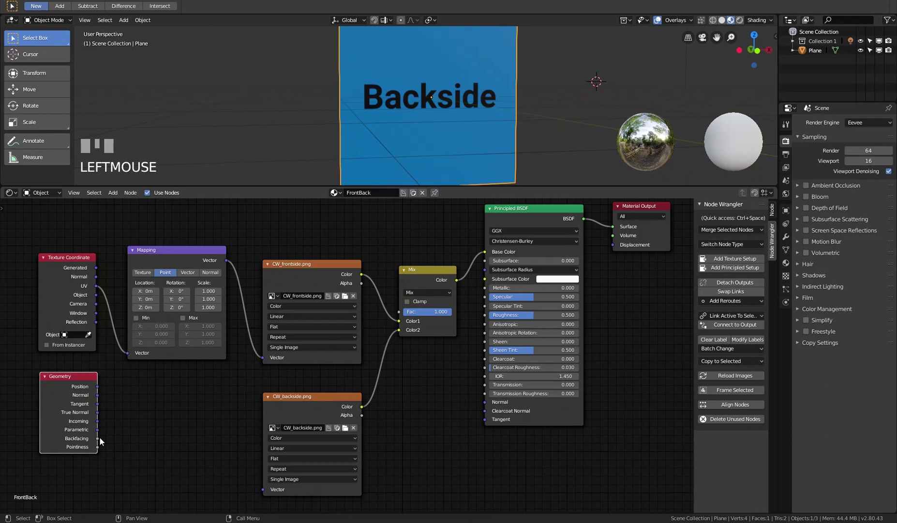
- Drive the Mix factor with Geometry Backfacing and orbit to view the plane's mirrored back
left_click_drag(96, 442, 477, 102)
left_click_drag(477, 101, 147, 350)
- Zoom out in the Node Editor and select the Mapping node
scroll("down", 3)
left_click(147, 351)
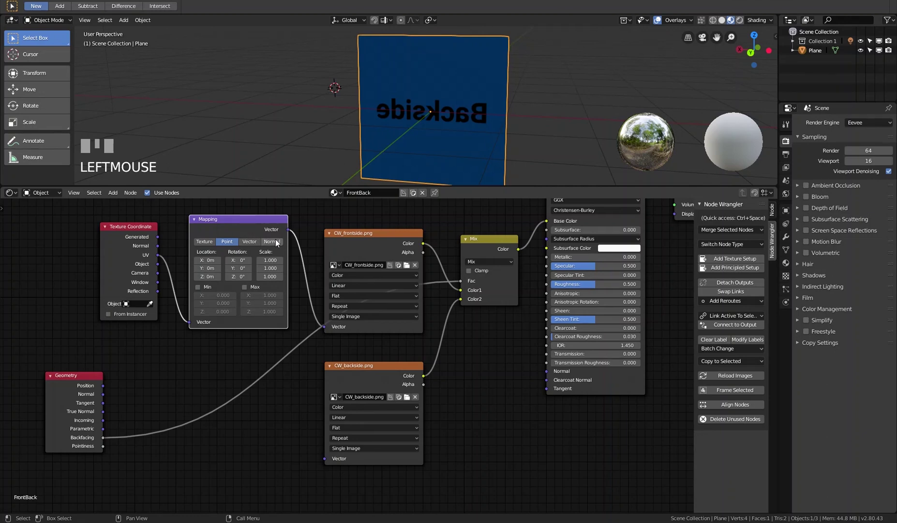
- Duplicate the Mapping node with Ctrl+Shift+D, keeping its input connections
key("ctrl+shift+d")
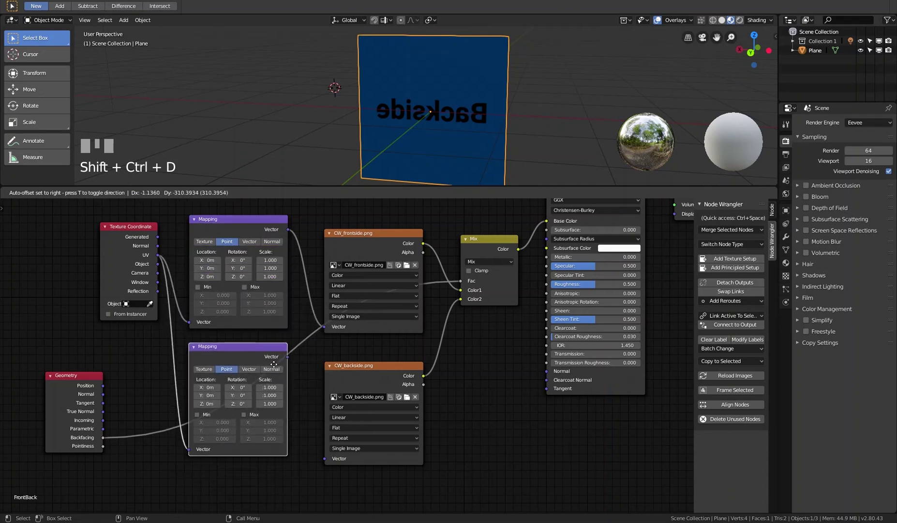
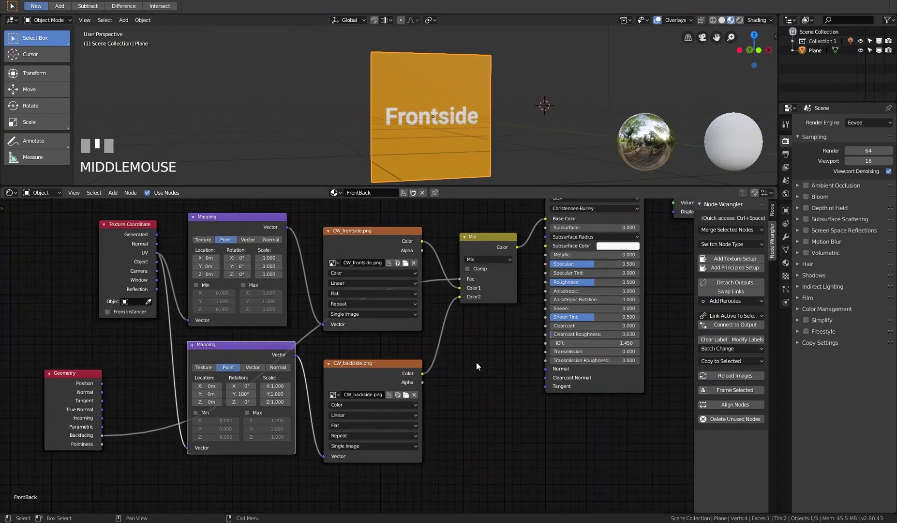
- Zoom out and pick the Material Output node to move it further right
scroll("down", 3)
scroll("down", 3)
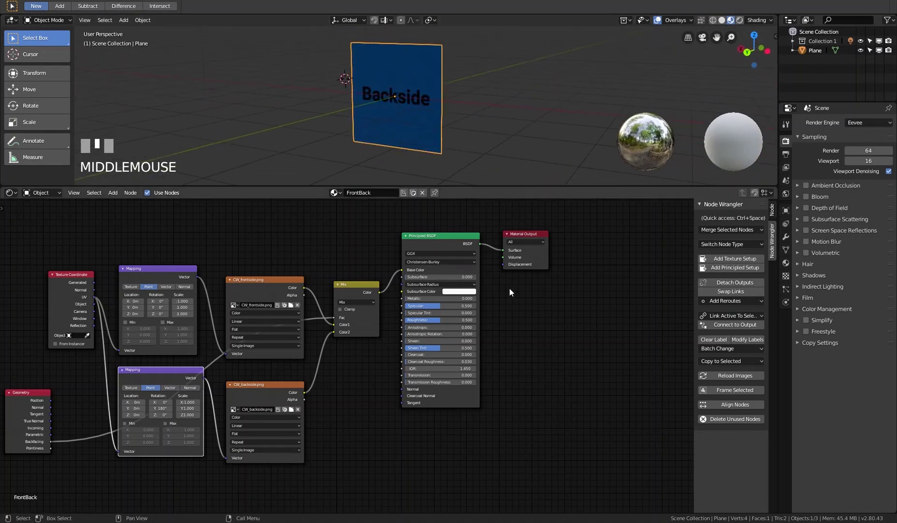
left_click(533, 239)
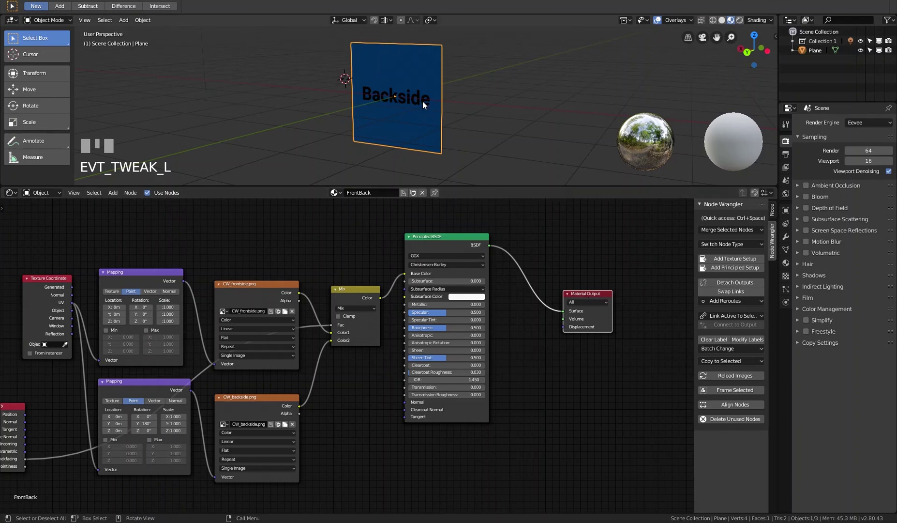
left_click_drag(396, 96, 566, 318)
left_click_drag(567, 318, 417, 99)
left_click_drag(417, 99, 789, 268)
left_click(789, 268)
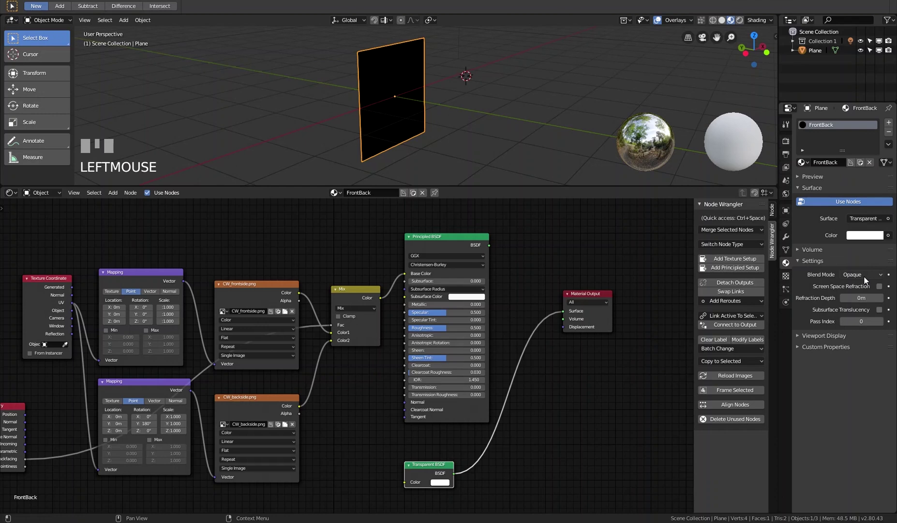
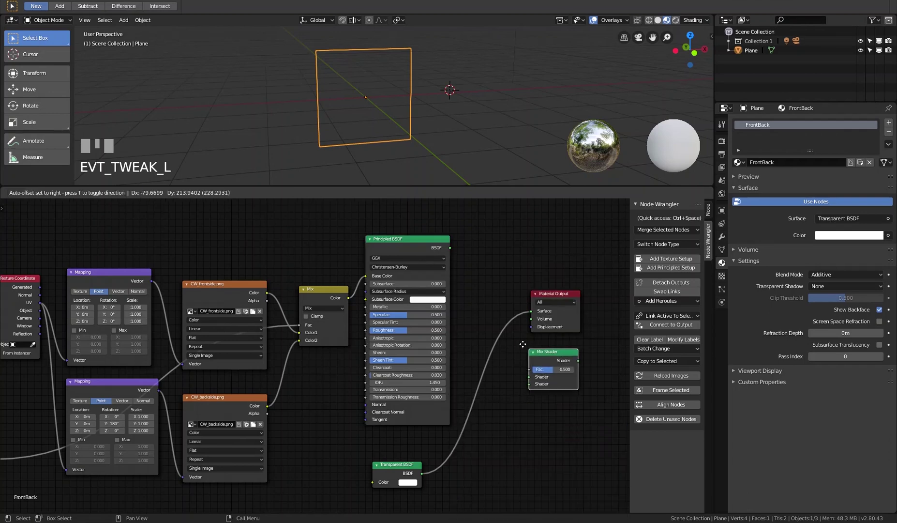
- Insert the Mix Shader on the output link and feed the Principled BSDF into its second shader
left_click(527, 378)
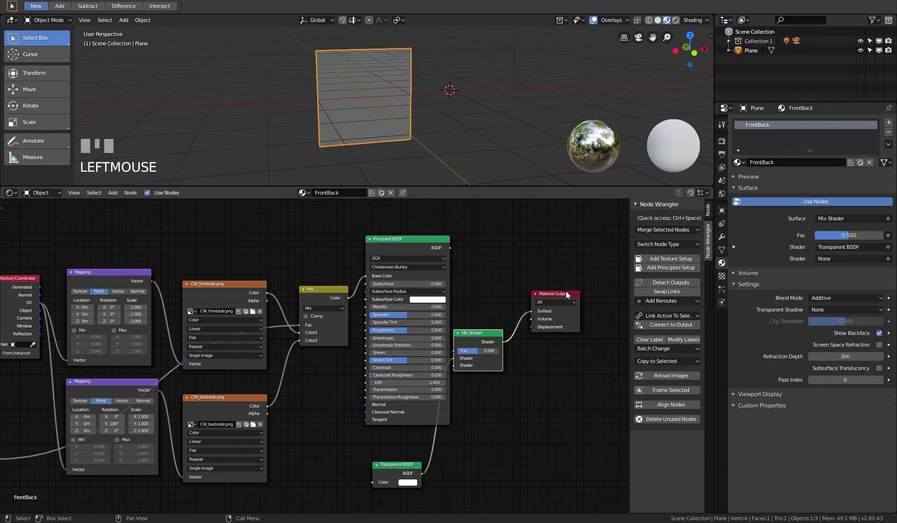
left_click(569, 298)
left_click_drag(485, 337, 380, 101)
left_click_drag(380, 101, 43, 384)
- Link Geometry Backfacing to the Mix Shader factor
scroll("up", 3)
left_click(43, 384)
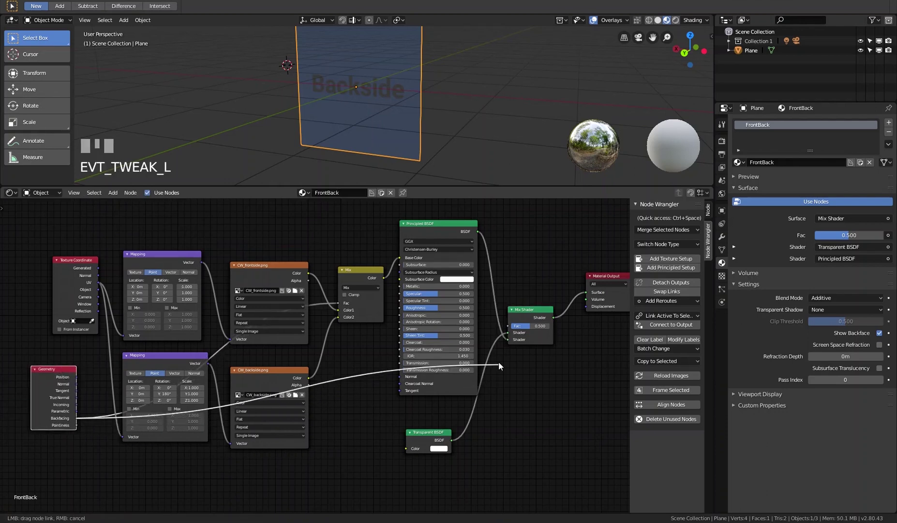